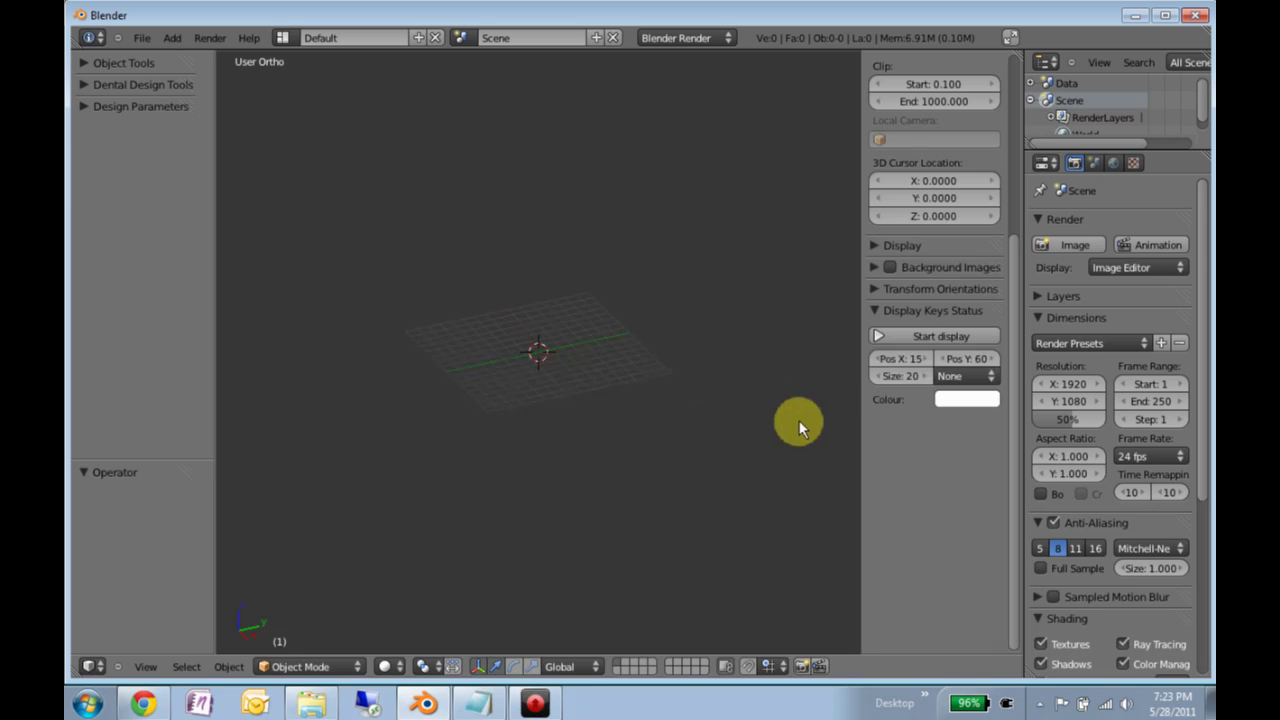
- Hide the N-panel view settings after turning on the key and mouse display
{"action": "key", "text": "n"}
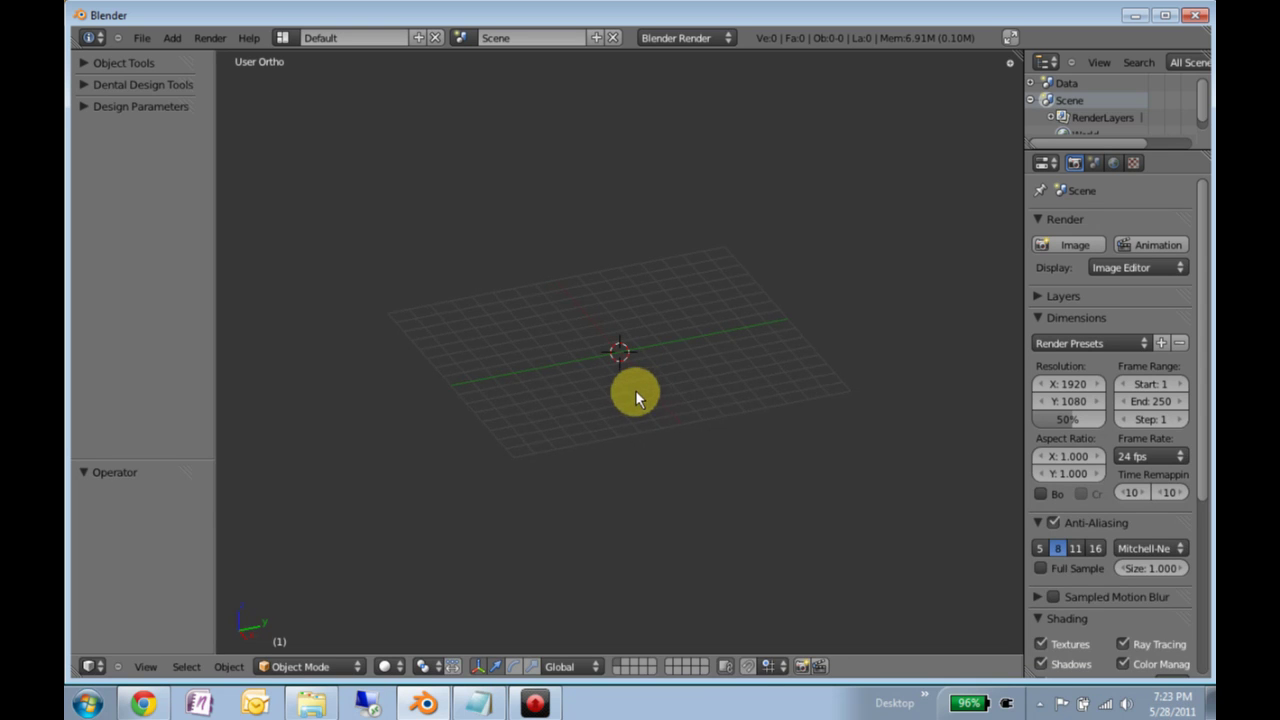
- Orbit and zoom around the empty grid, checking numpad Top, Front and Right views
{"action": "key", "text": "n"}
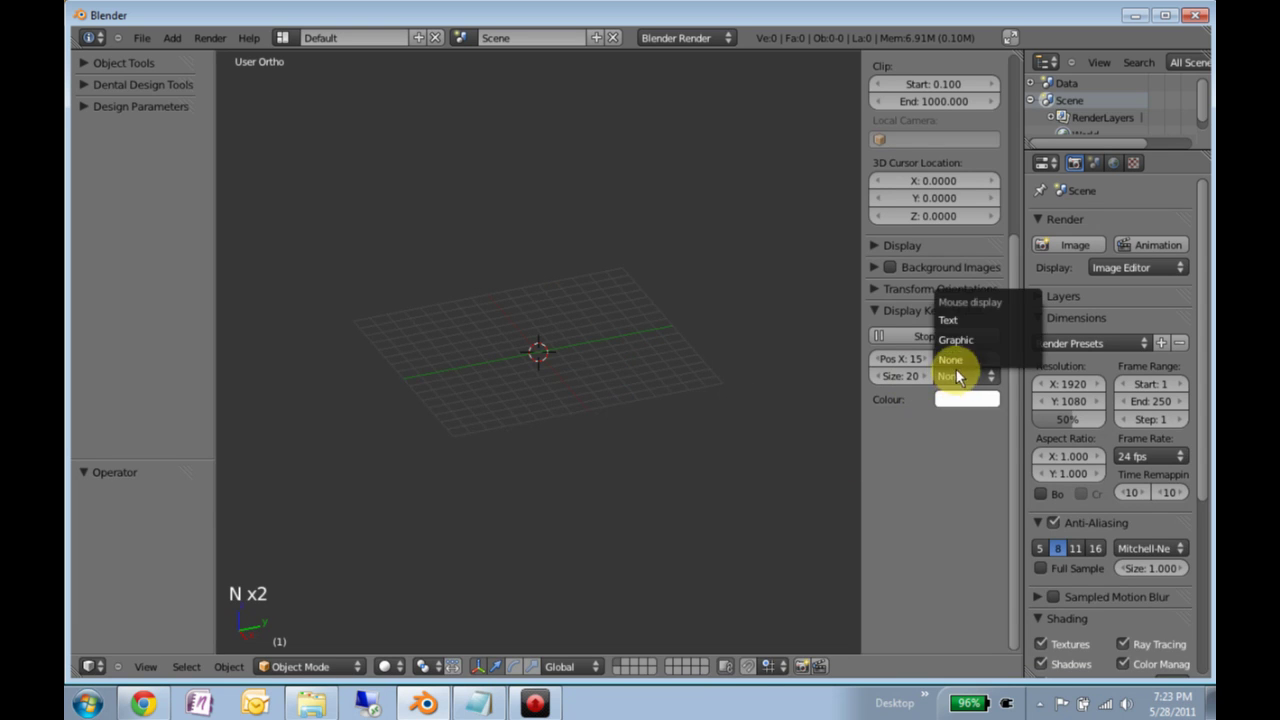
{"action": "key", "text": "n"}
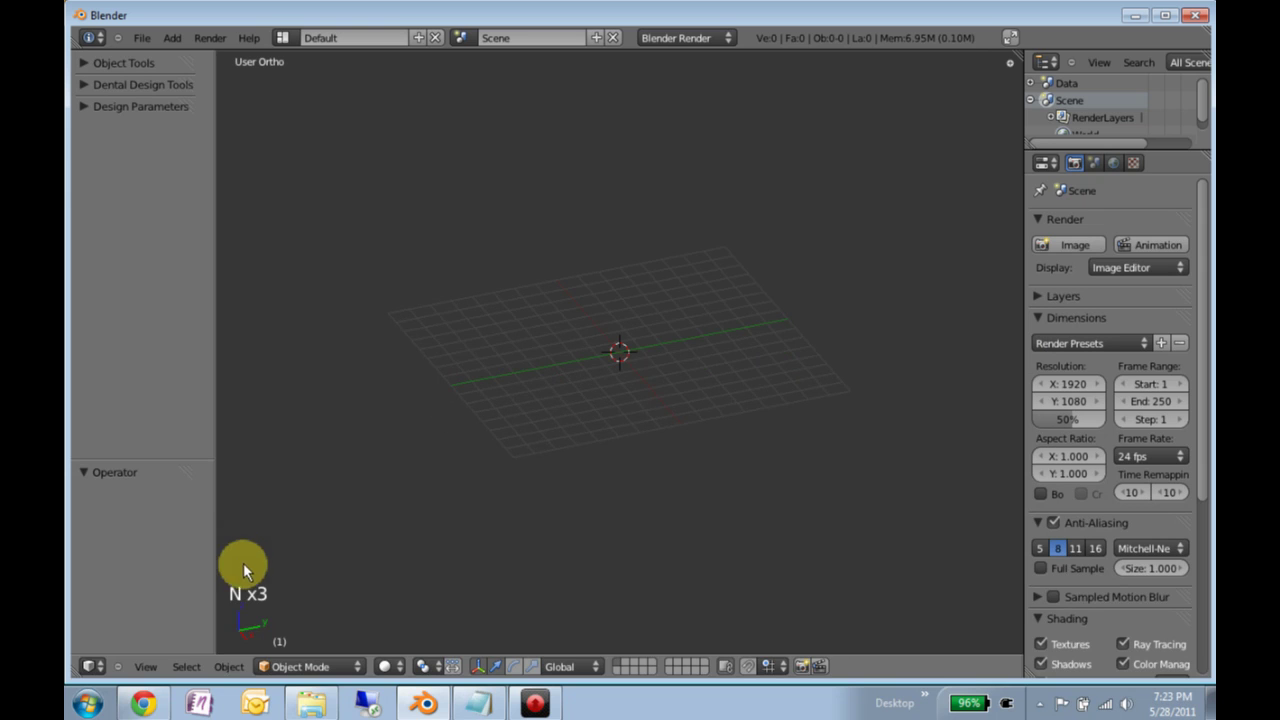
{"action": "middle_click", "coordinate": [581, 498]}
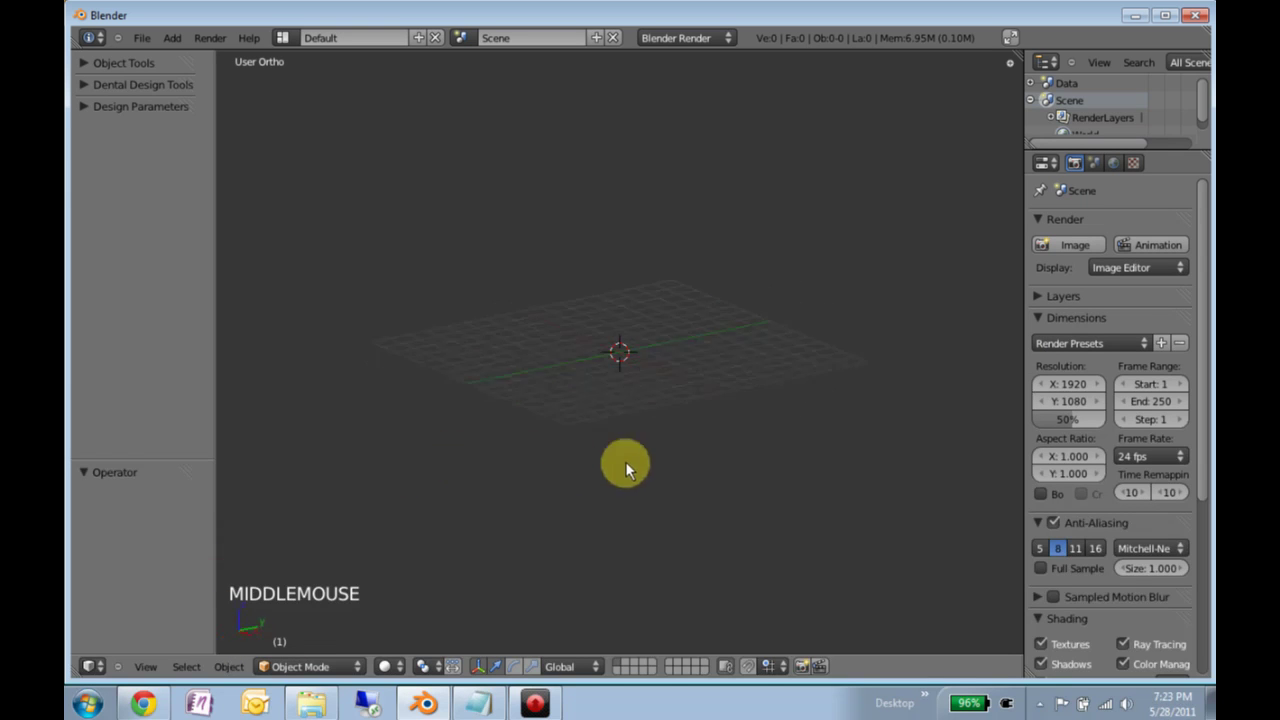
{"action": "scroll", "scroll_direction": "down", "scroll_amount": 3}
{"action": "scroll", "scroll_direction": "up", "scroll_amount": 3}
{"action": "middle_click", "coordinate": [664, 473]}
{"action": "key", "text": "KP_7"}
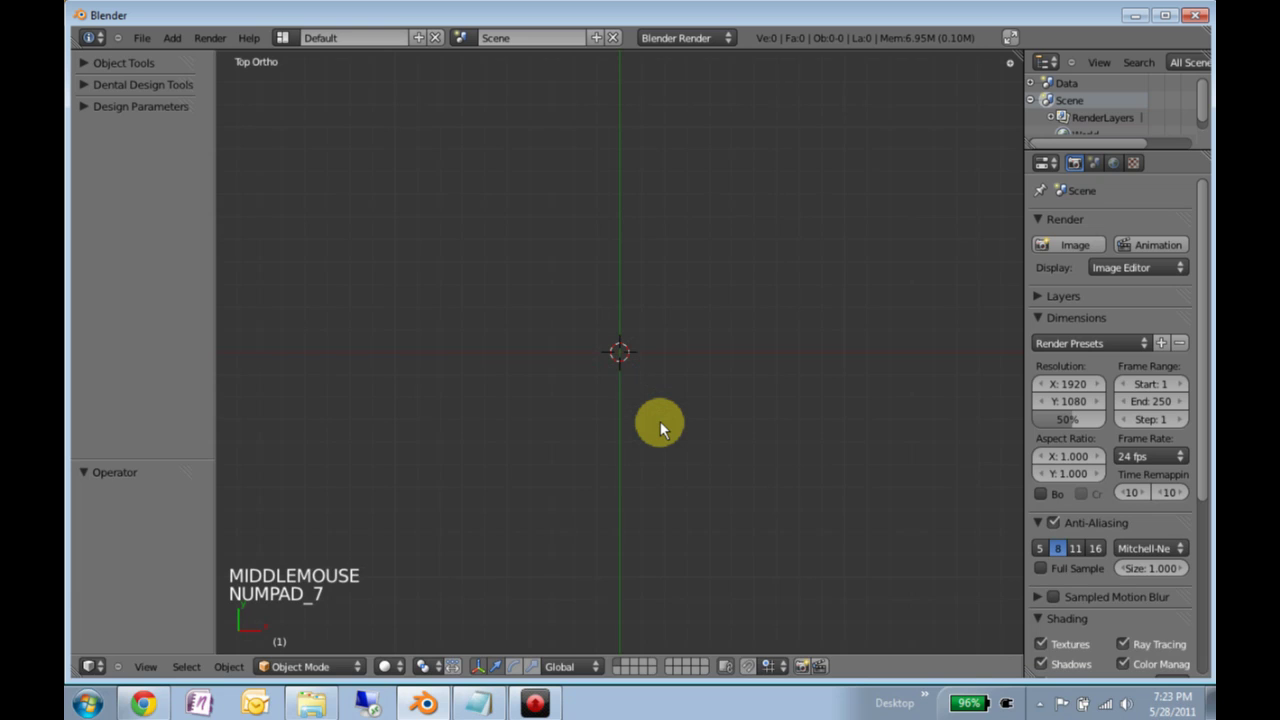
{"action": "key", "text": "KP_1"}
{"action": "key", "text": "KP_3"}
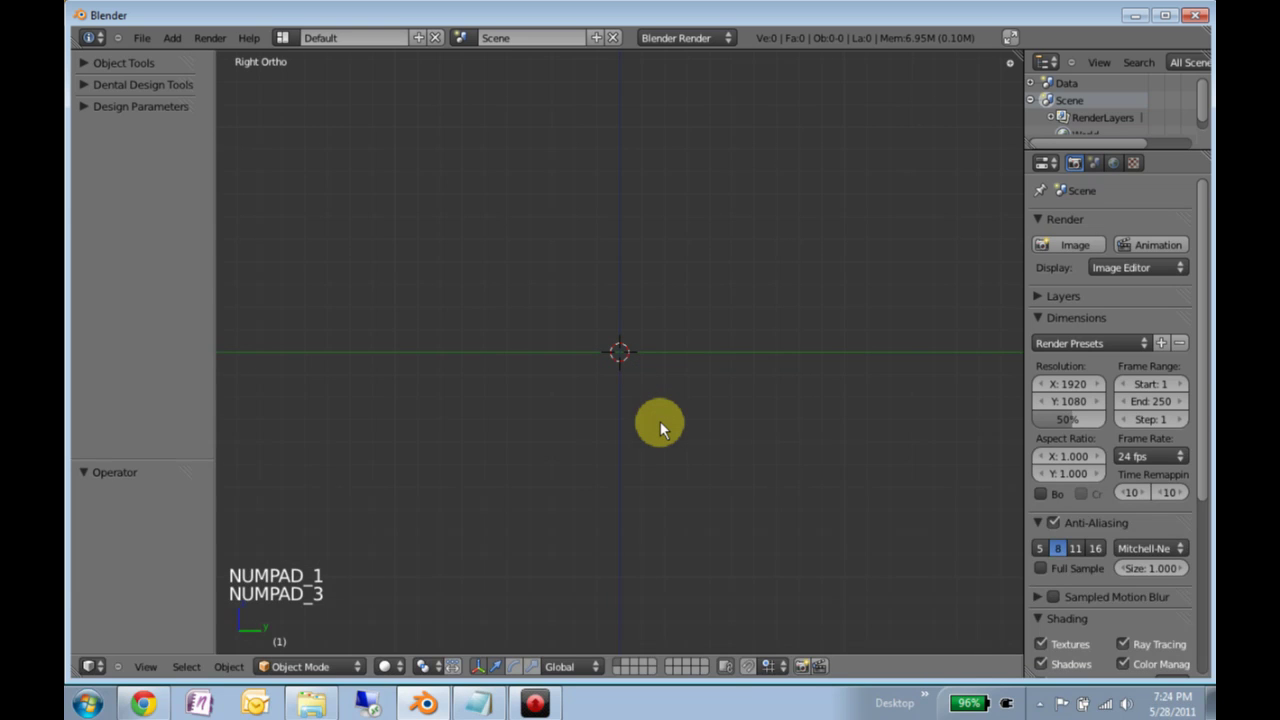
{"action": "key", "text": "KP_7"}
- Keep orbiting and panning freely across the grid, then bring the view settings panel back
{"action": "middle_click", "coordinate": [640, 455]}
{"action": "scroll", "scroll_direction": "down", "scroll_amount": 3}
{"action": "middle_click", "coordinate": [594, 442]}
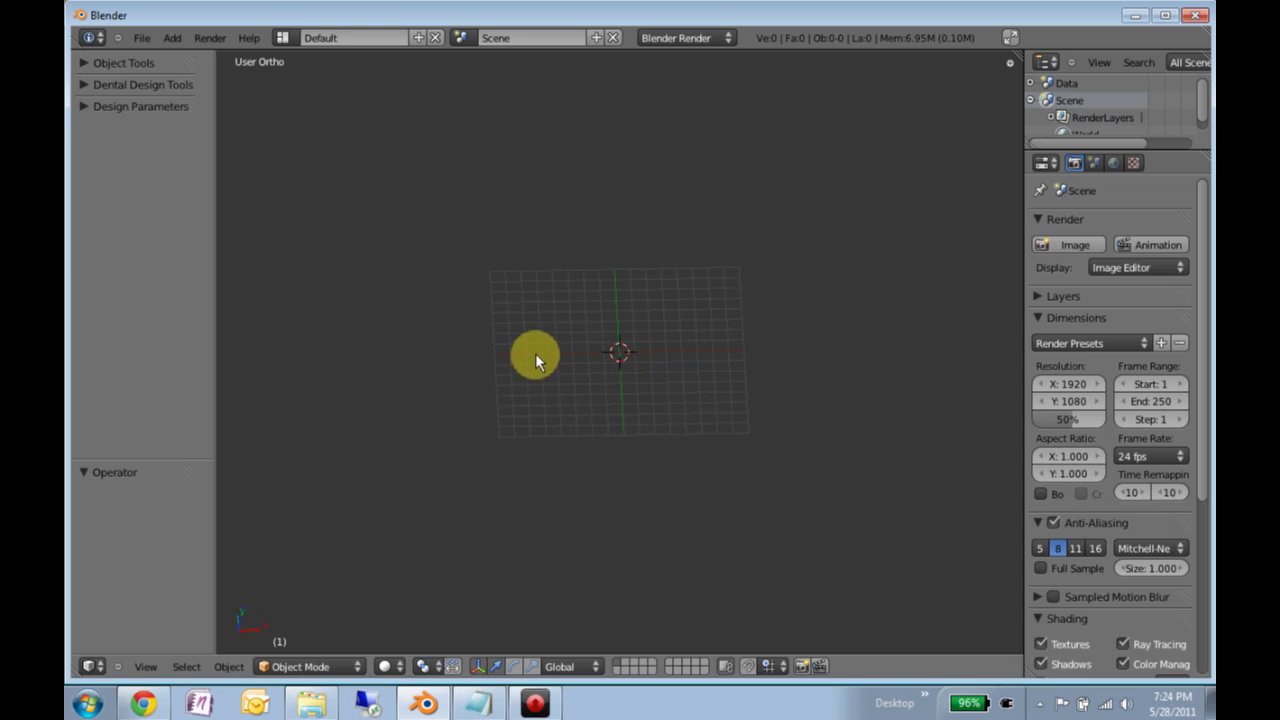
{"action": "middle_click", "coordinate": [534, 327]}
{"action": "middle_click", "coordinate": [798, 333]}
{"action": "middle_click", "coordinate": [555, 399]}
{"action": "middle_click", "coordinate": [563, 237]}
{"action": "scroll", "scroll_direction": "up", "scroll_amount": 3}
{"action": "middle_click", "coordinate": [491, 363]}
{"action": "middle_click", "coordinate": [729, 349]}
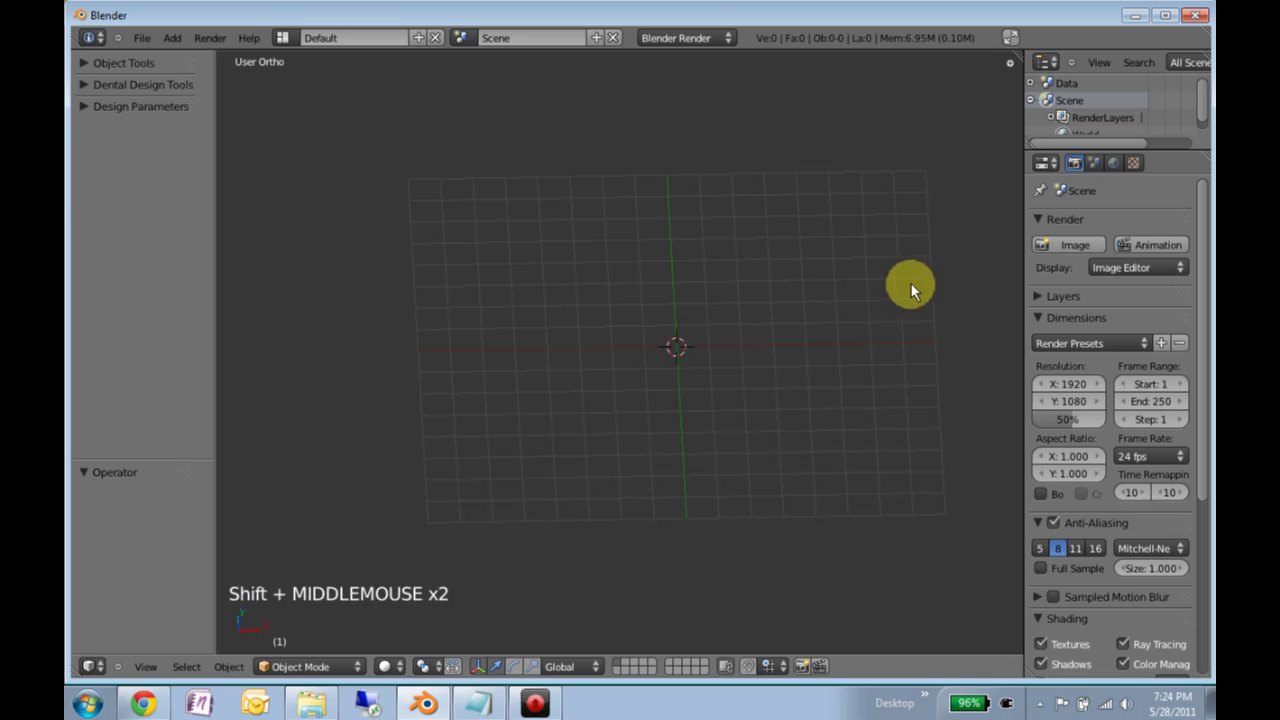
{"action": "key", "text": "n"}
{"action": "scroll", "scroll_direction": "up", "scroll_amount": 3}
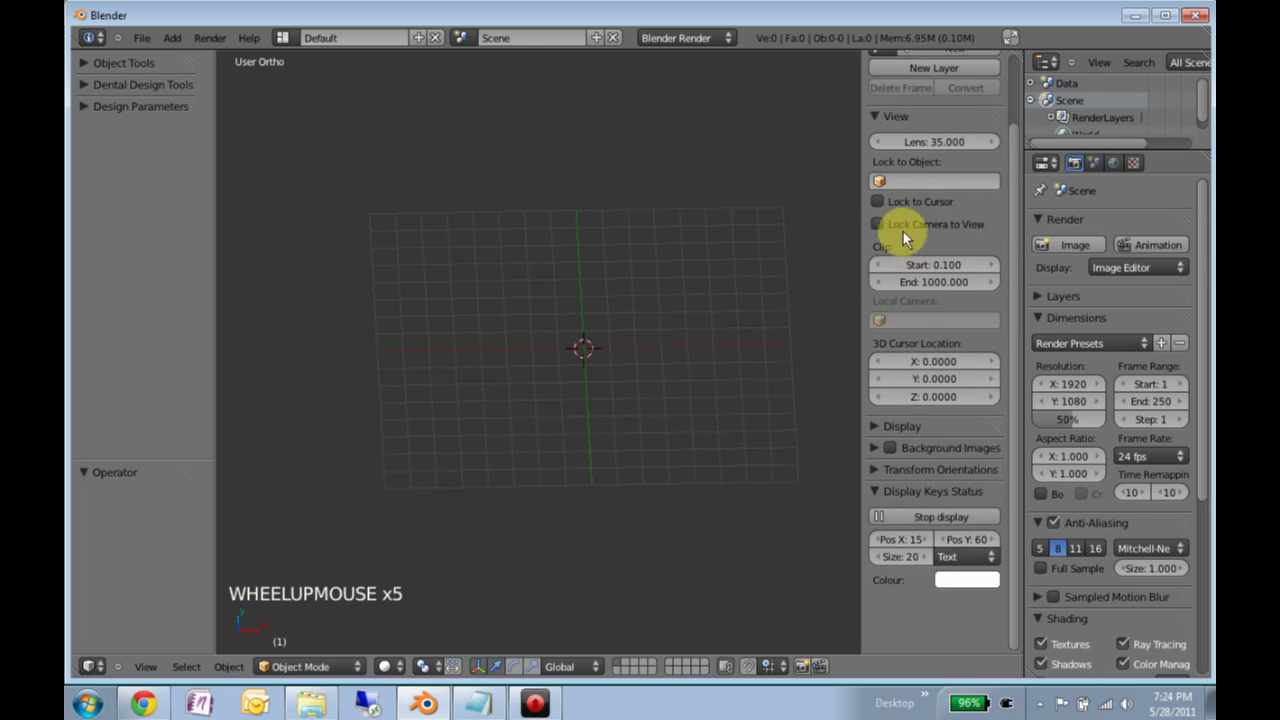
- Enable Lock to Cursor and move the 3D cursor to several spots so the view follows it
{"action": "left_click", "coordinate": [883, 206]}
{"action": "left_click", "coordinate": [483, 286]}
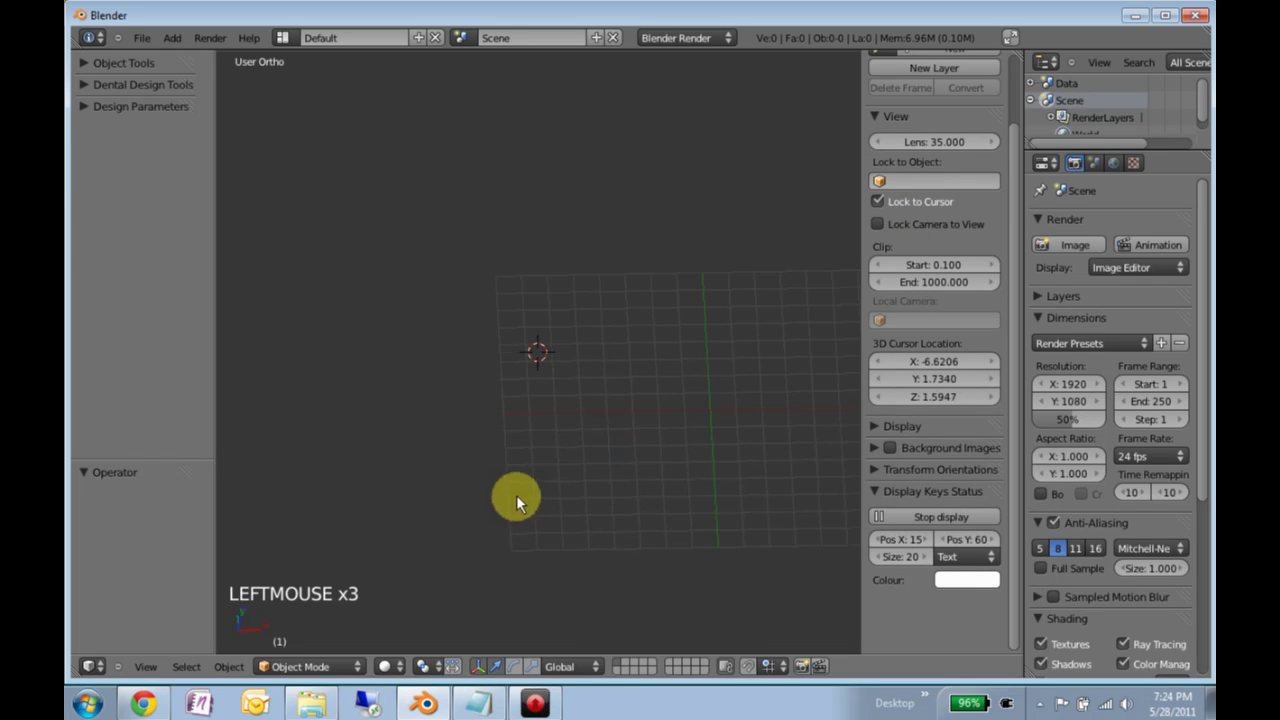
{"action": "left_click", "coordinate": [524, 502]}
{"action": "left_click", "coordinate": [770, 384]}
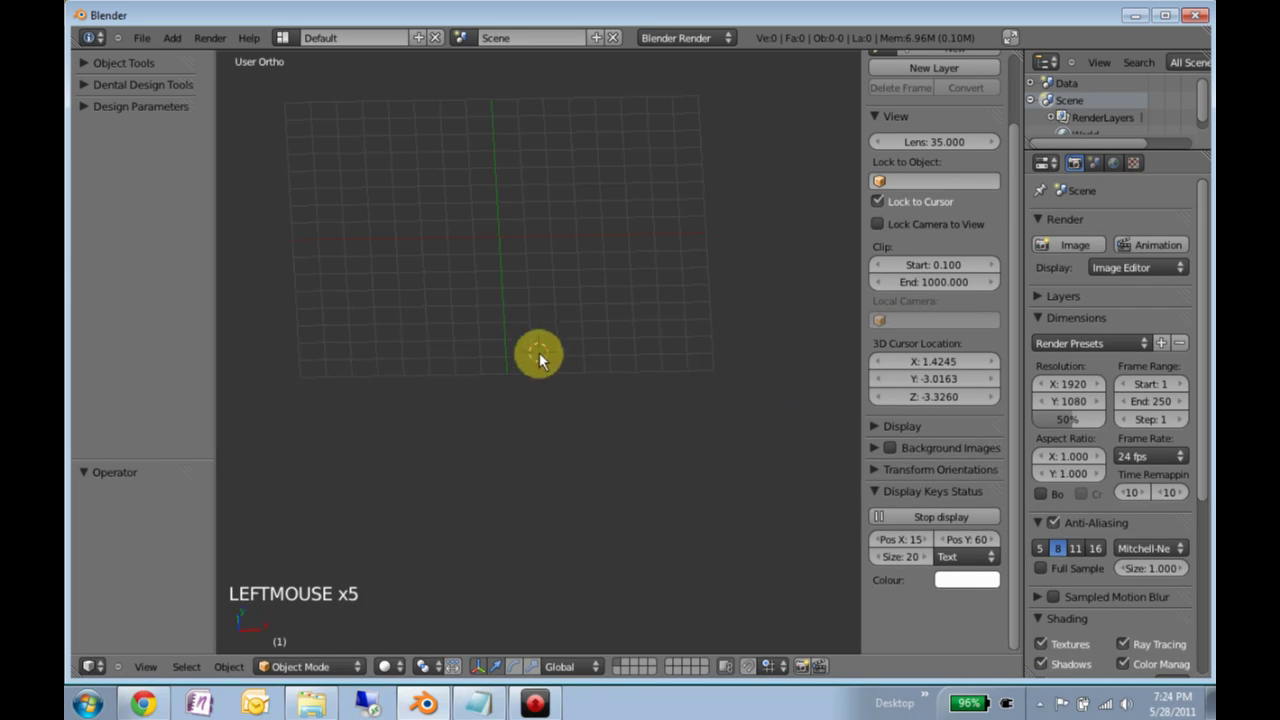
{"action": "left_click", "coordinate": [623, 253]}
- Move the 3D cursor around some more, then reset it to the world origin with Shift+C
{"action": "left_click", "coordinate": [552, 214]}
{"action": "left_click", "coordinate": [403, 329]}
{"action": "left_click", "coordinate": [446, 408]}
{"action": "left_click", "coordinate": [630, 485]}
{"action": "key", "text": "shift+c"}
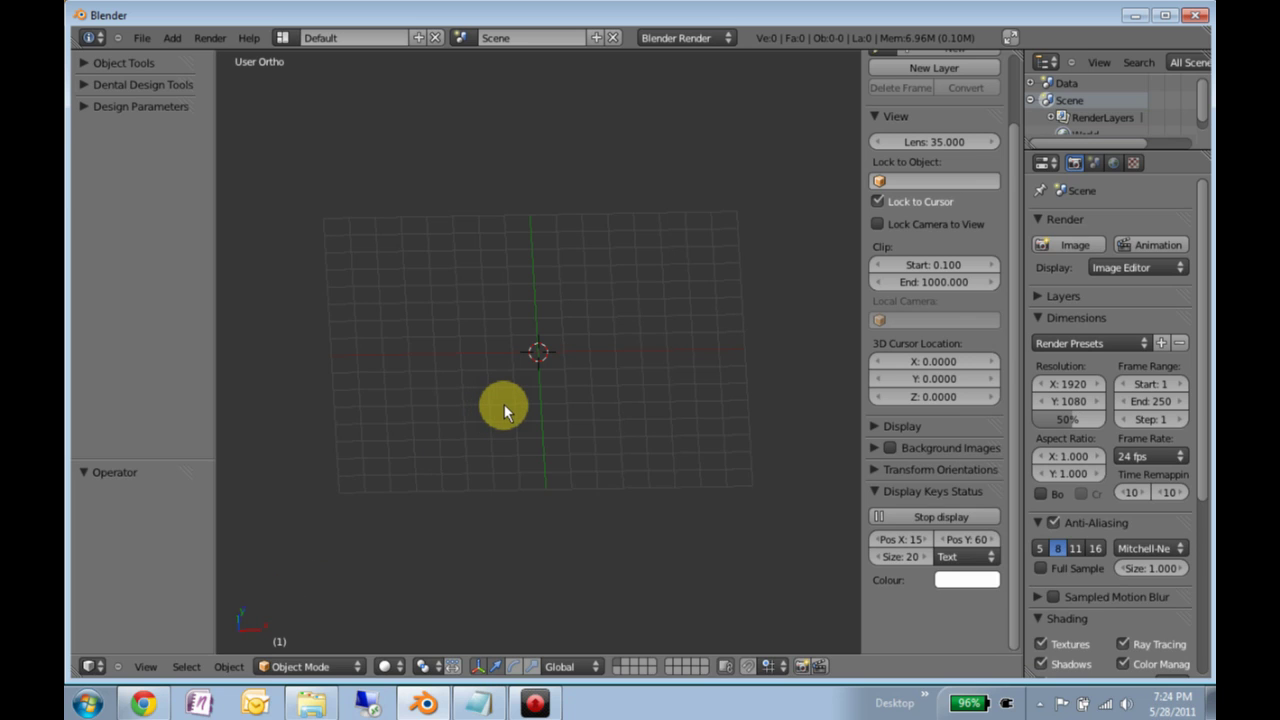
- Import the master and opposing dental STL scans via the Import STL command
{"action": "key", "text": "space"}
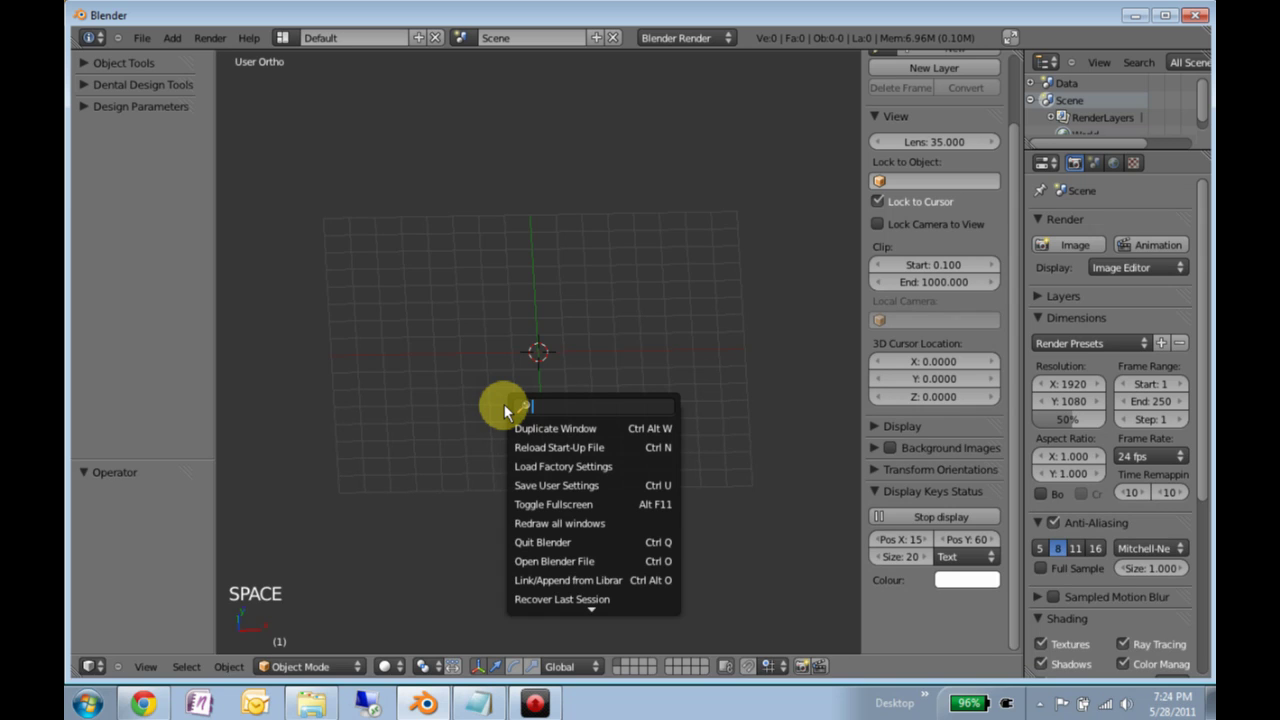
{"action": "left_click", "coordinate": [143, 43]}
{"action": "left_click", "coordinate": [176, 36]}
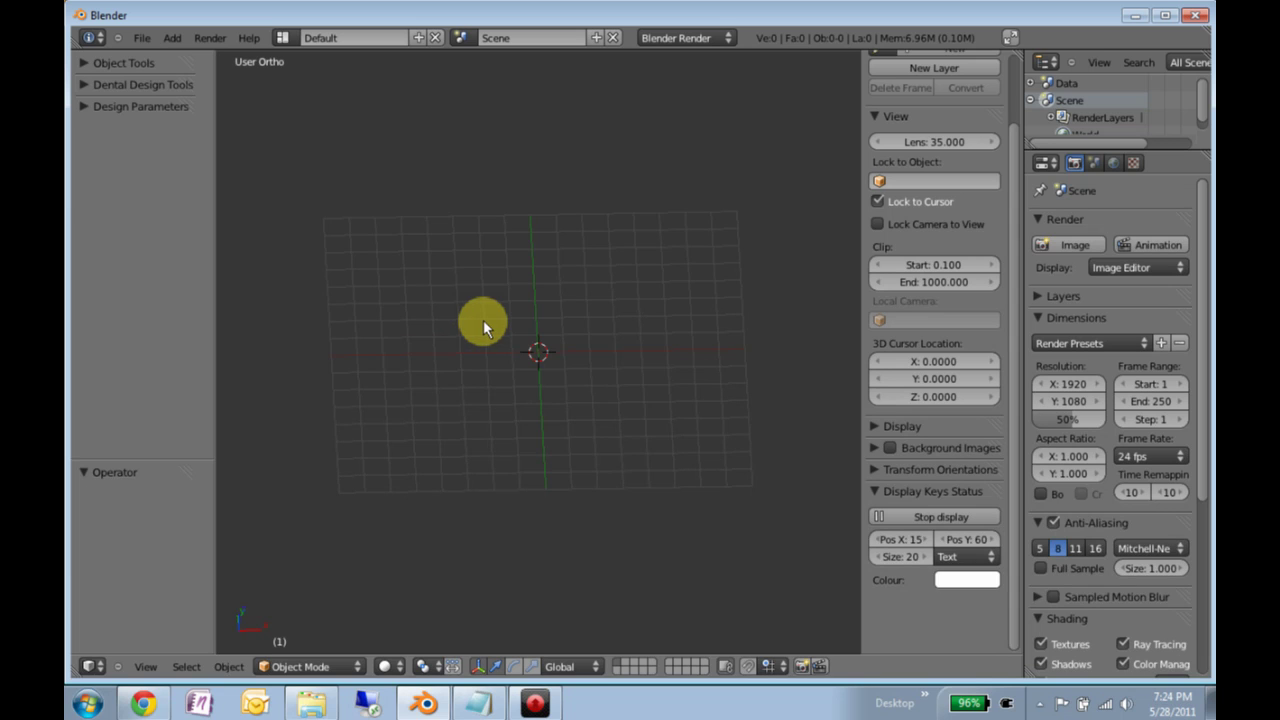
{"action": "key", "text": "space"}
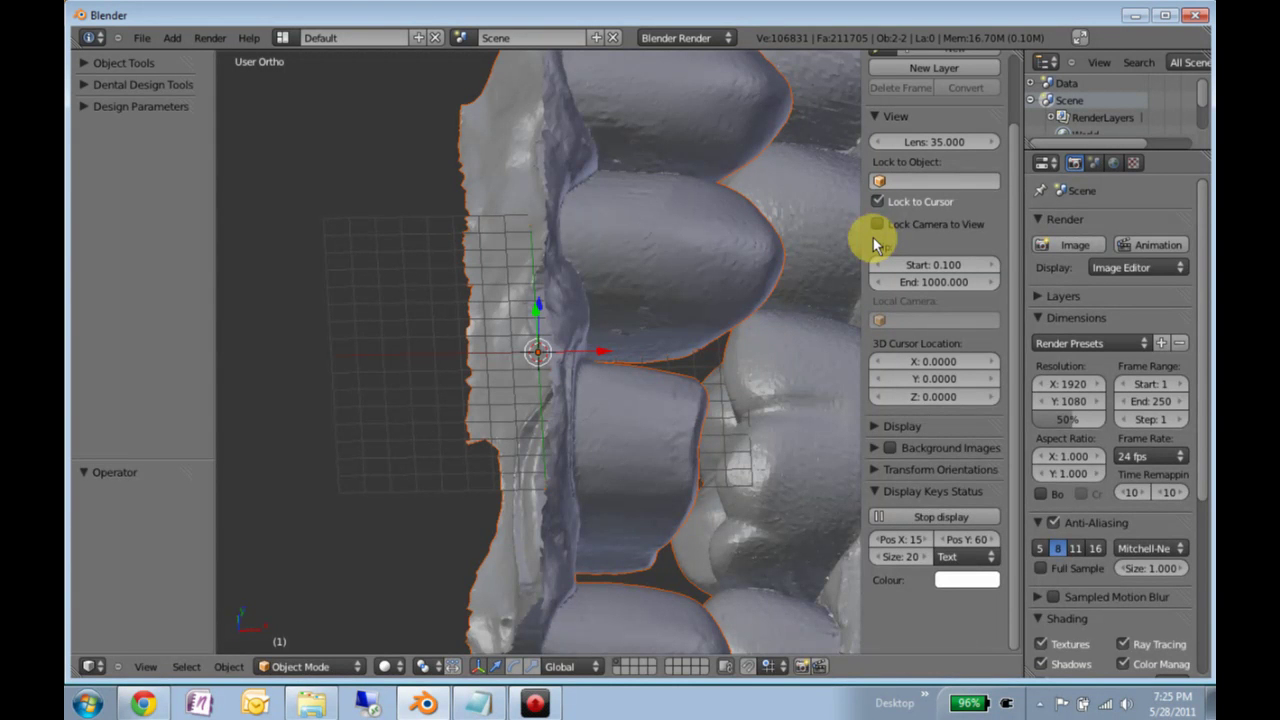
- Zoom out and enlarge the Outliner to list the Master and Opposing models under Scene
{"action": "scroll", "scroll_direction": "down", "scroll_amount": 3}
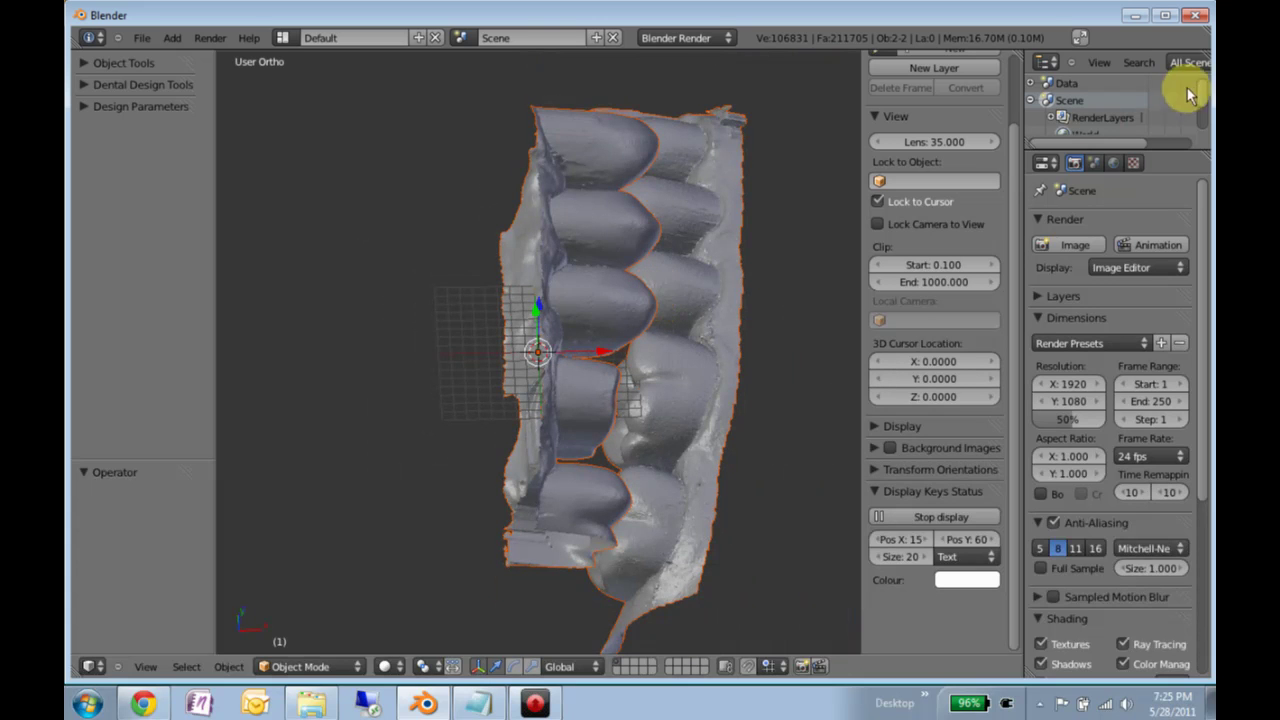
{"action": "left_click", "coordinate": [1170, 156]}
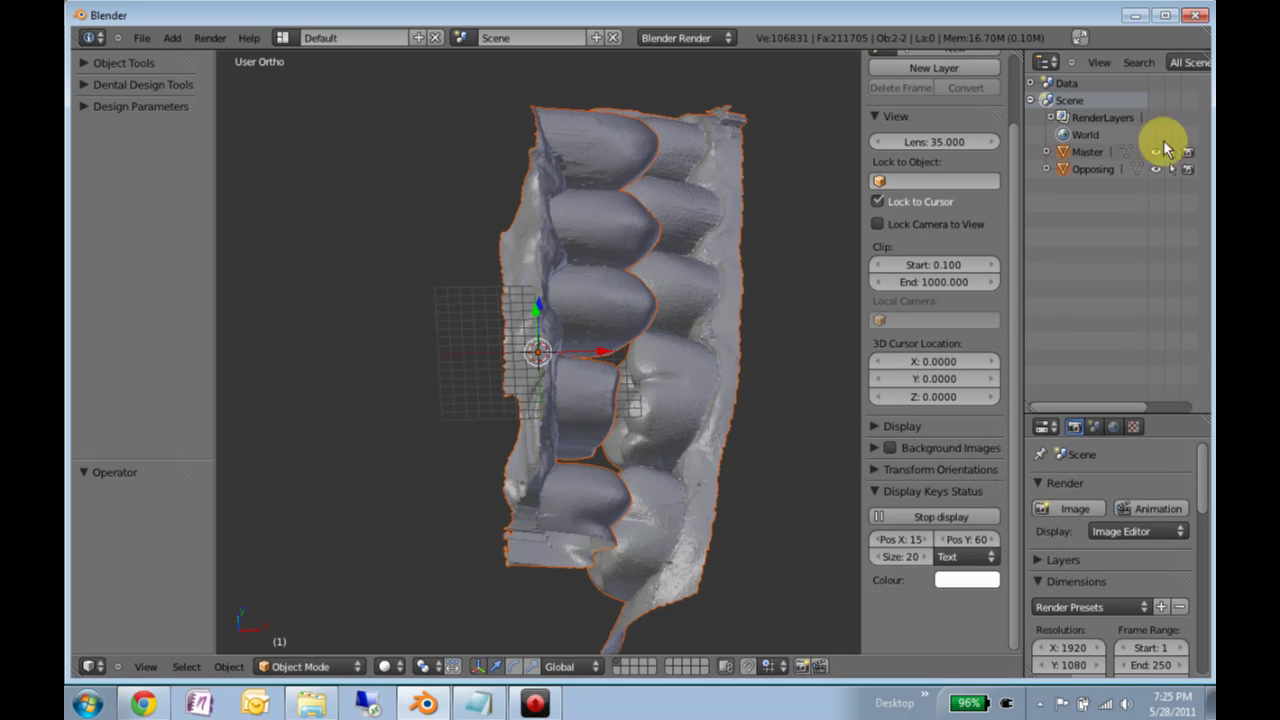
{"action": "left_click", "coordinate": [1161, 156]}
{"action": "left_click", "coordinate": [1161, 156]}
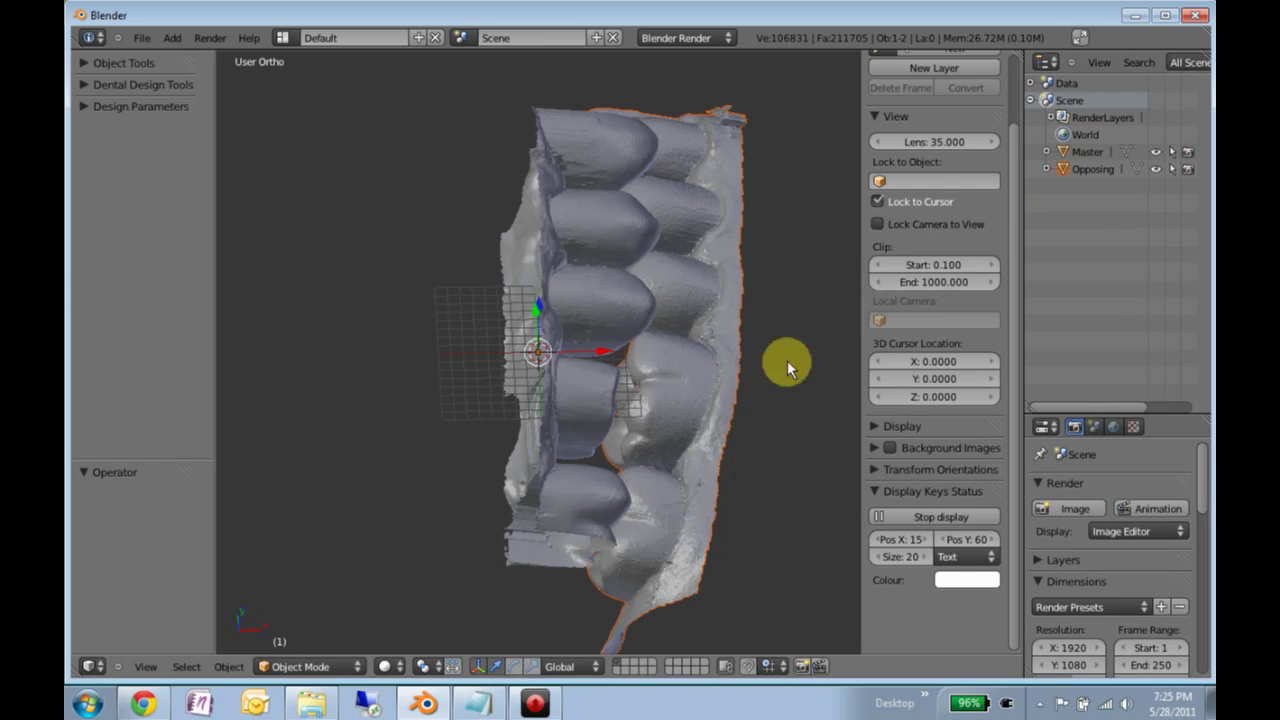
- Toggle each dental model's visibility in the Outliner to inspect them, leaving both shown
{"action": "left_click", "coordinate": [1158, 175]}
{"action": "left_click", "coordinate": [1158, 175]}
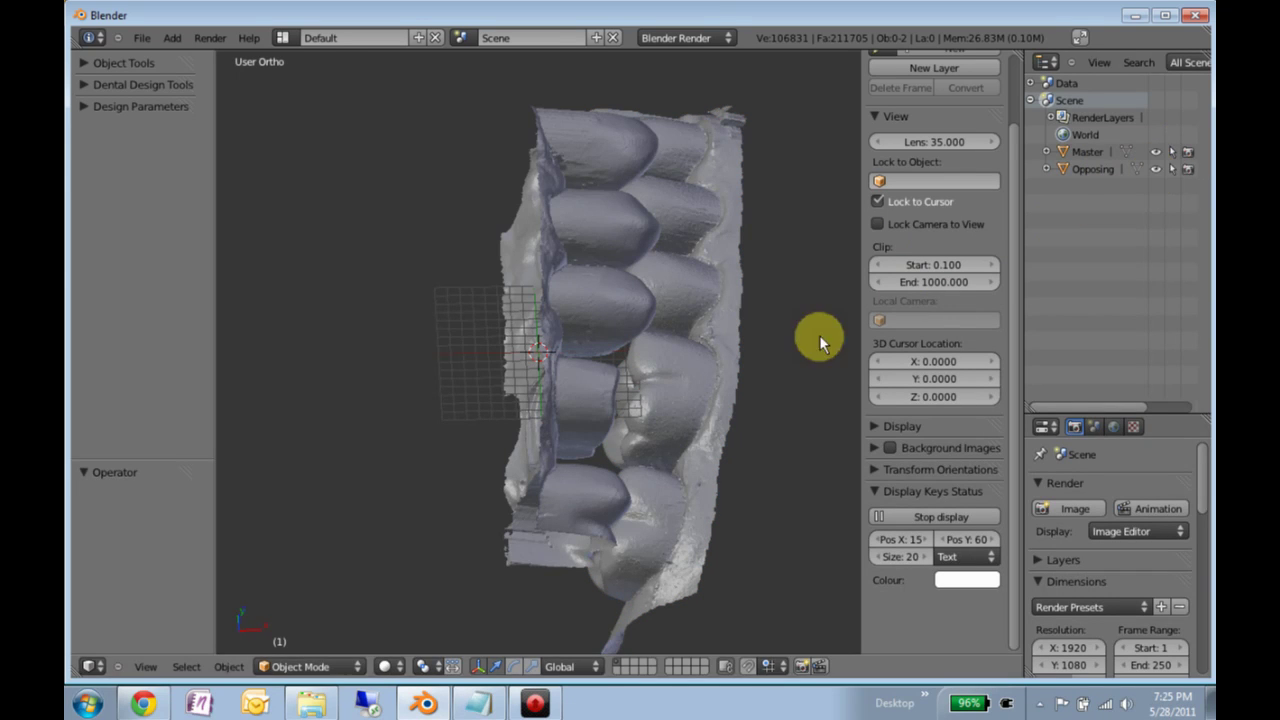
{"action": "left_click", "coordinate": [1160, 172]}
{"action": "left_click", "coordinate": [1159, 176]}
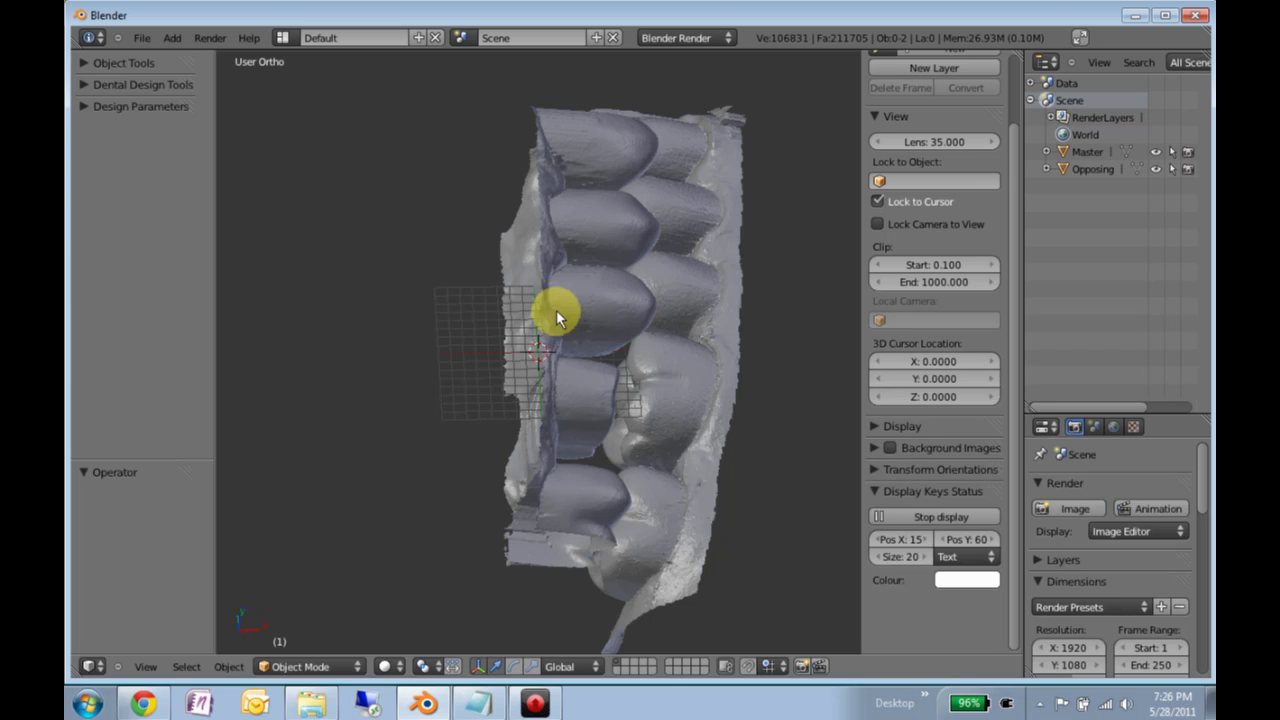
- Select Opposing then Master in the viewport, leaving Master as the active object
{"action": "right_click", "coordinate": [562, 310]}
{"action": "right_click", "coordinate": [670, 329]}
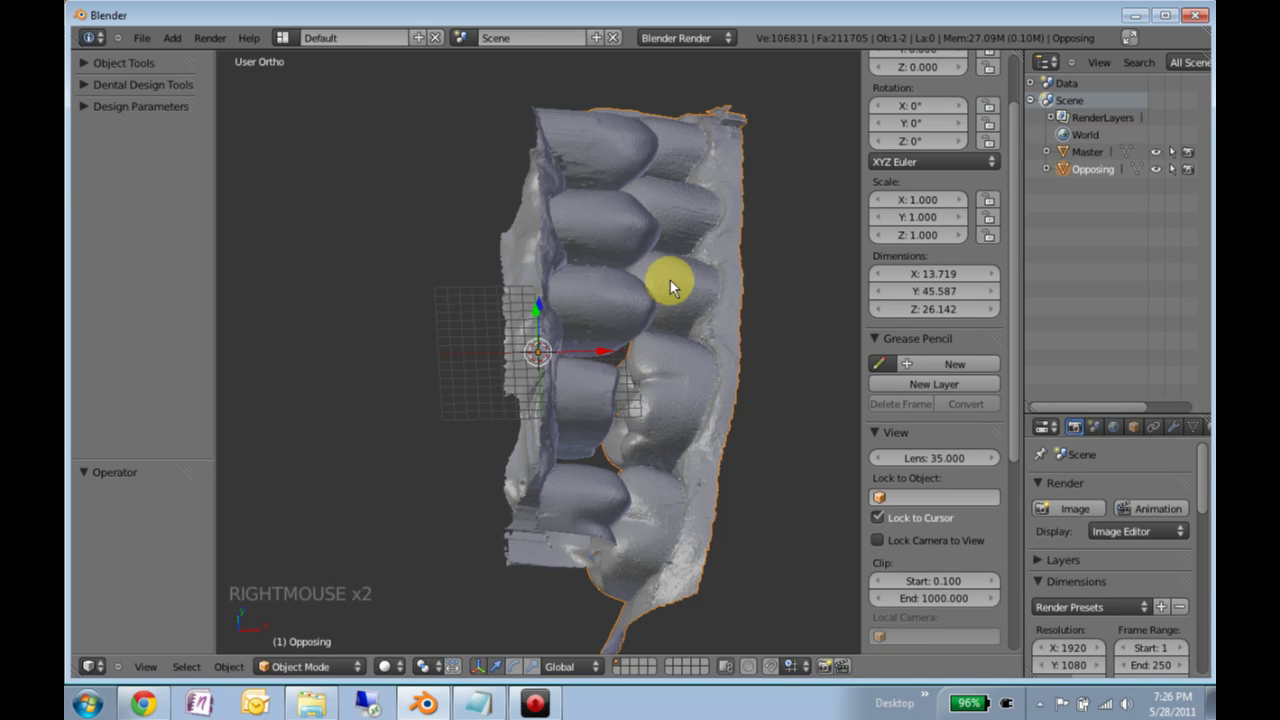
{"action": "right_click", "coordinate": [582, 317]}
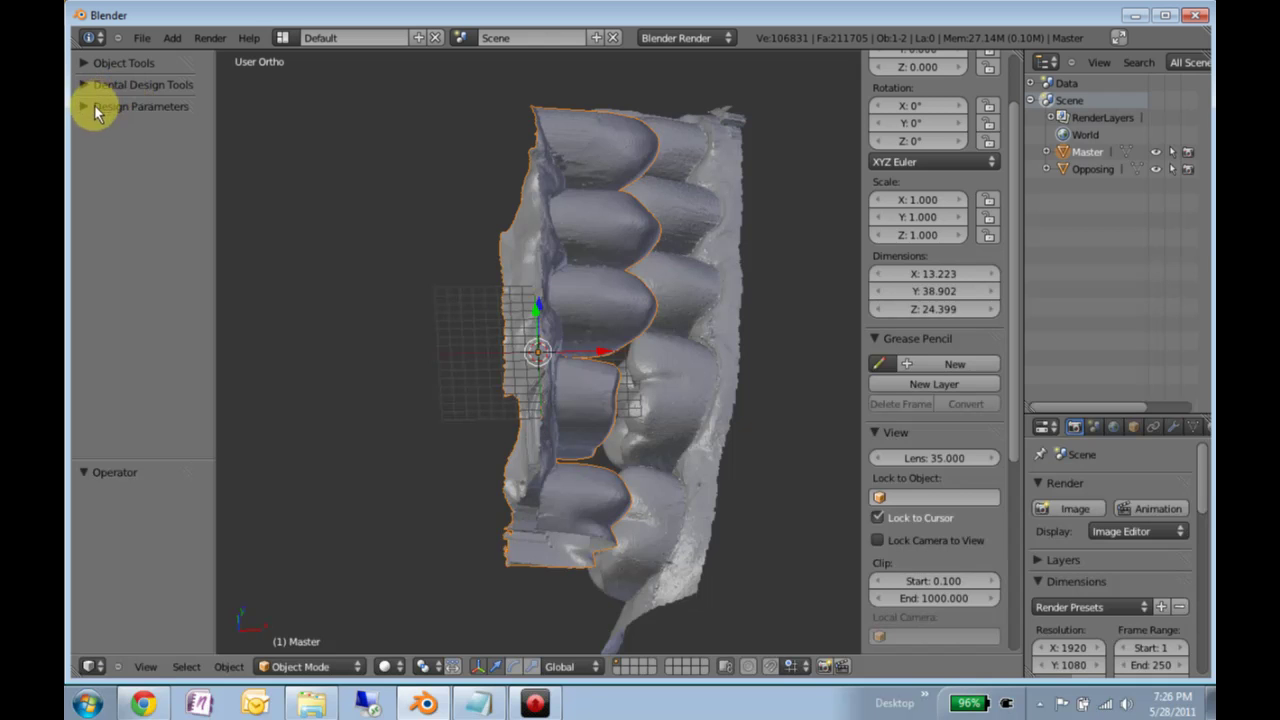
- In Design Parameters, register Master as the master model and Opposing as the opposing model
{"action": "left_click", "coordinate": [95, 113]}
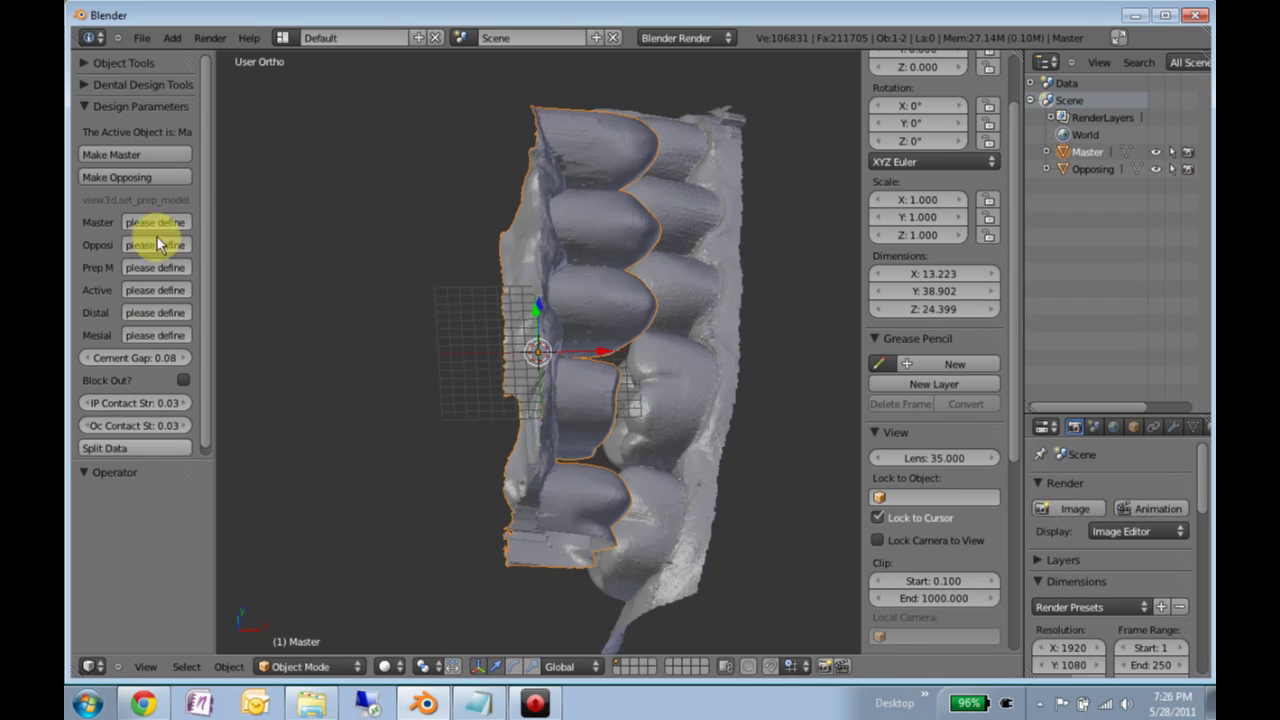
{"action": "left_click", "coordinate": [149, 158]}
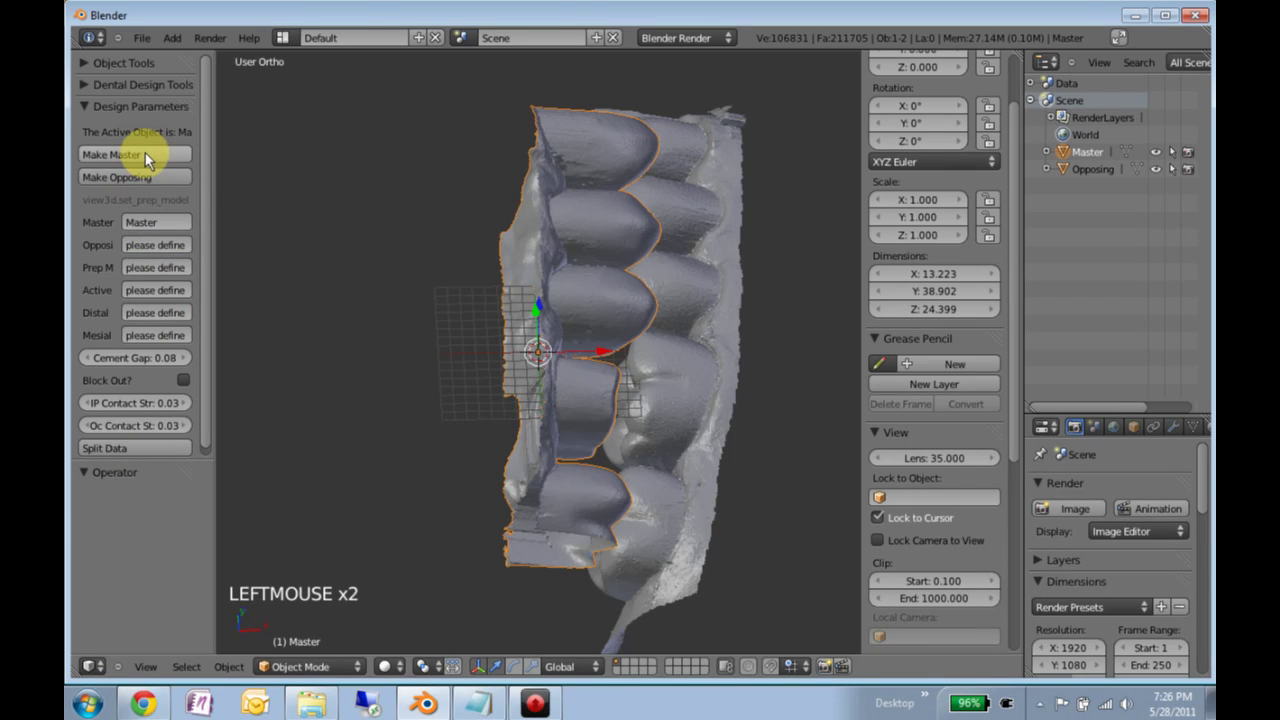
{"action": "right_click", "coordinate": [708, 310]}
{"action": "left_click", "coordinate": [168, 185]}
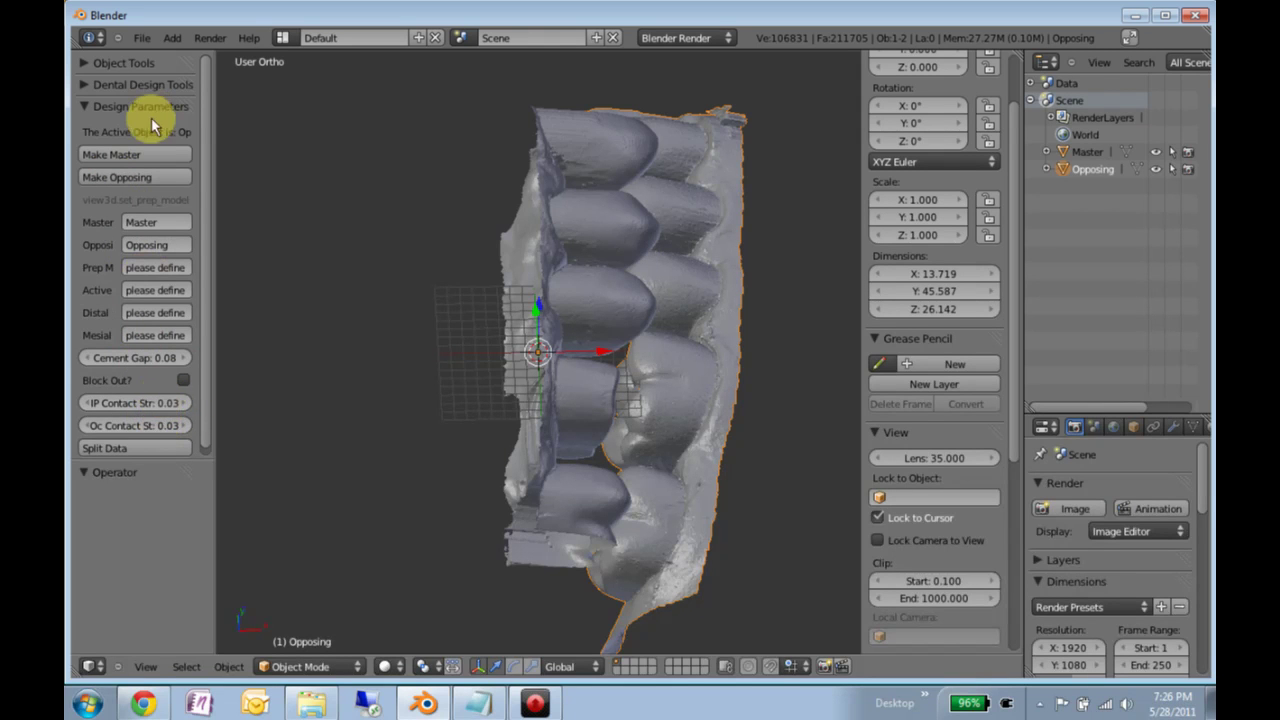
{"action": "left_click", "coordinate": [84, 109]}
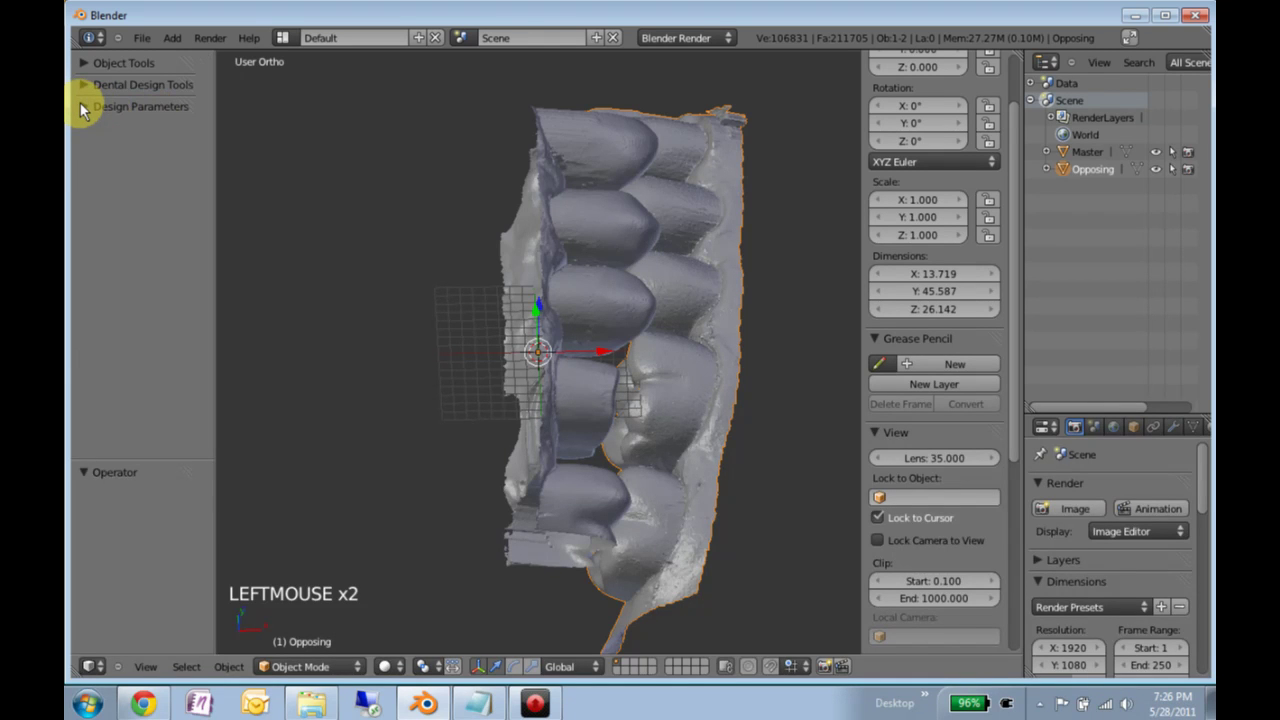